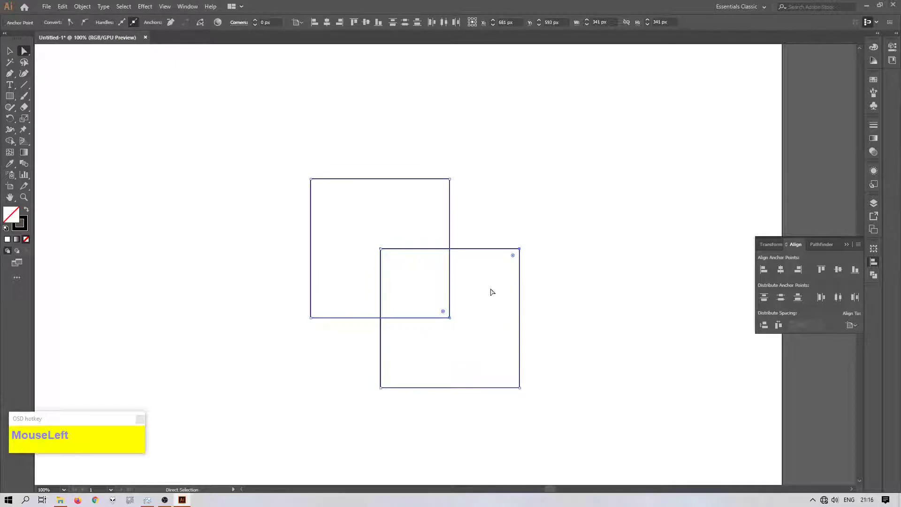
Step: Drag the back square's inner corner anchor to form a diagonal edge snapped between the overlapping corners
click(521, 252)
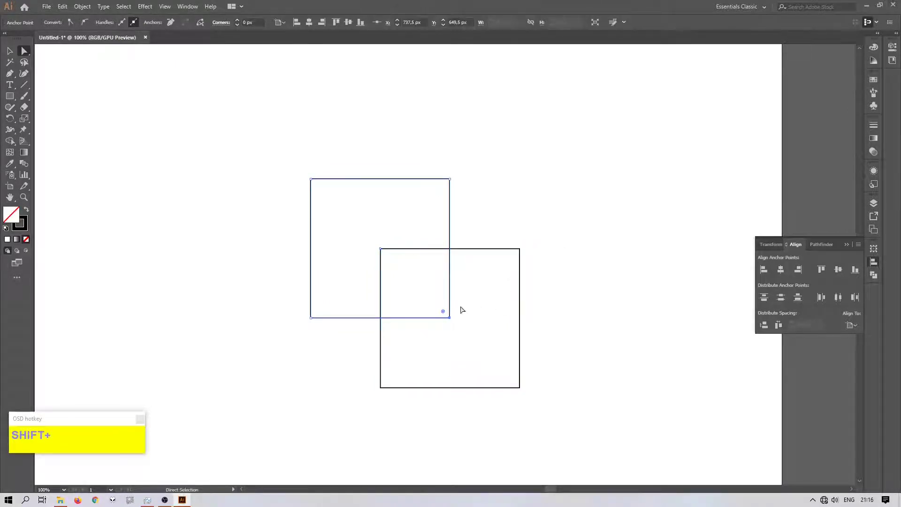
drag(445, 313, 394, 265)
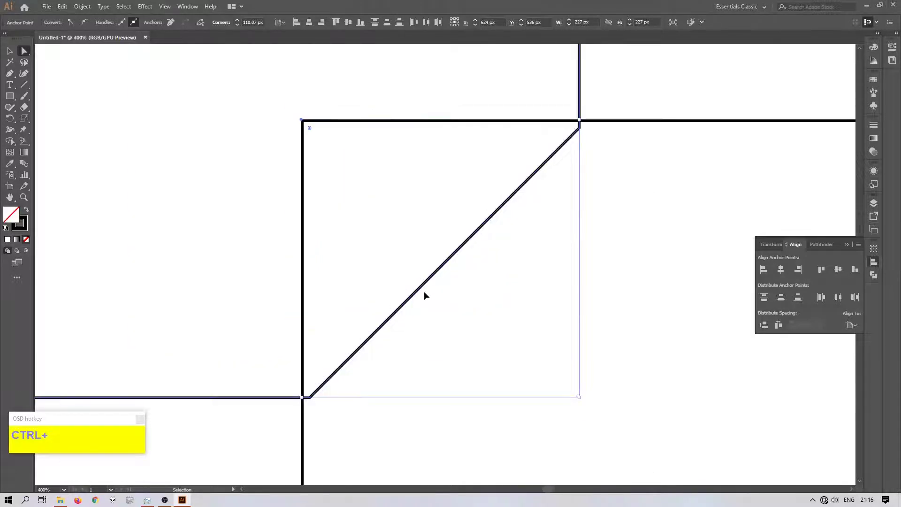
scroll(up, 3)
drag(311, 161, 304, 156)
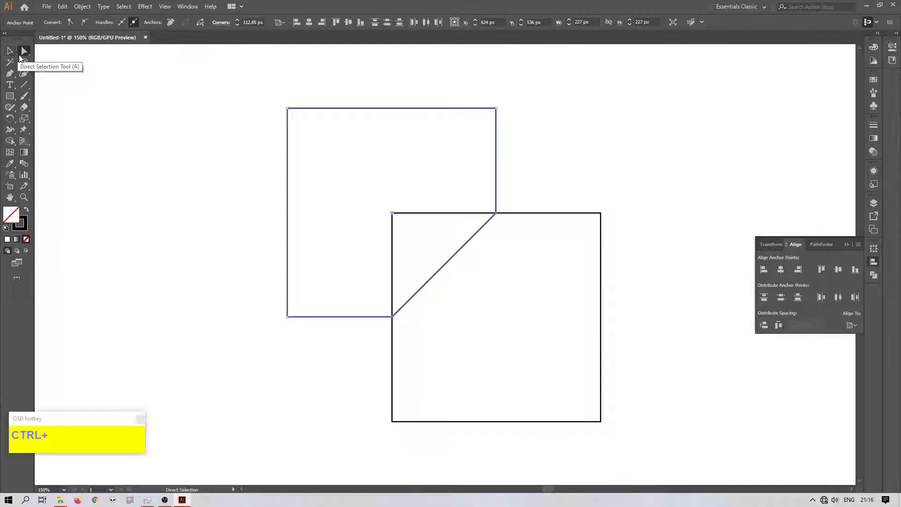
Step: Round the back square's corners with the live corner widgets and delete the front square's lower part, leaving a fold triangle
click(321, 131)
click(258, 303)
drag(492, 117, 456, 190)
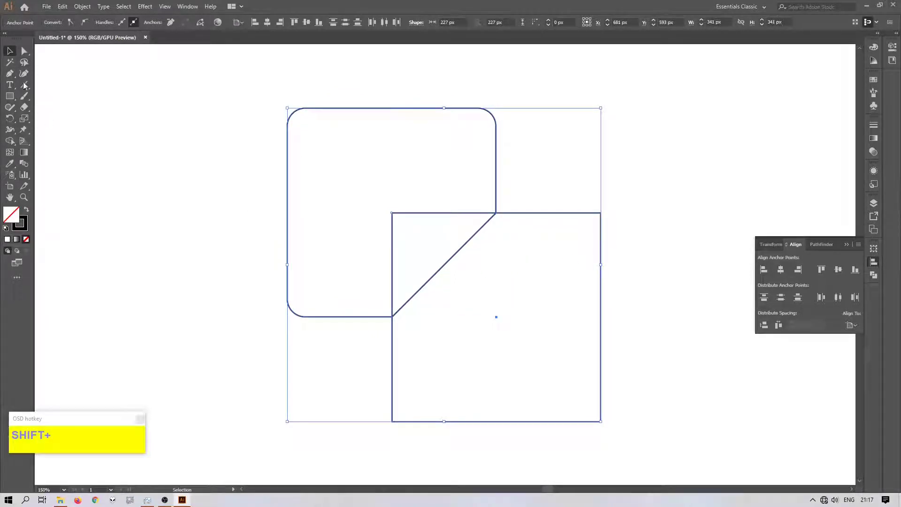
drag(17, 143, 592, 325)
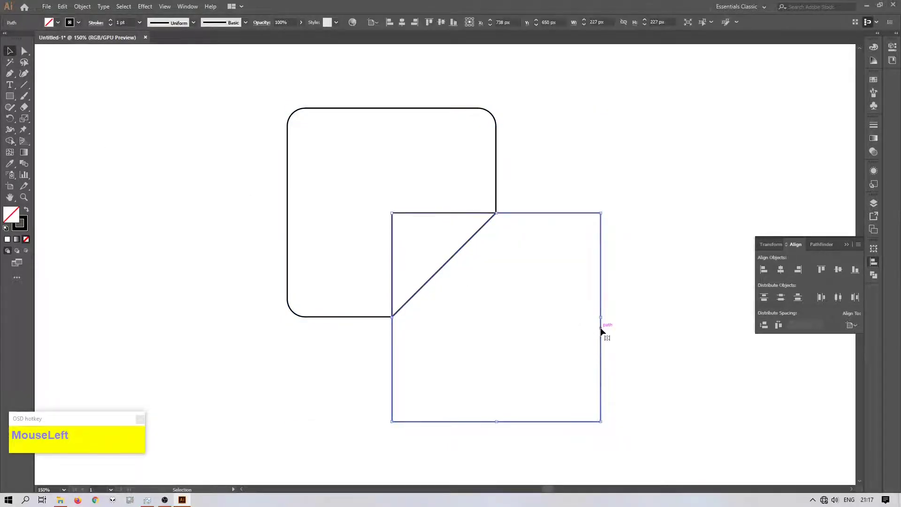
key(Delete)
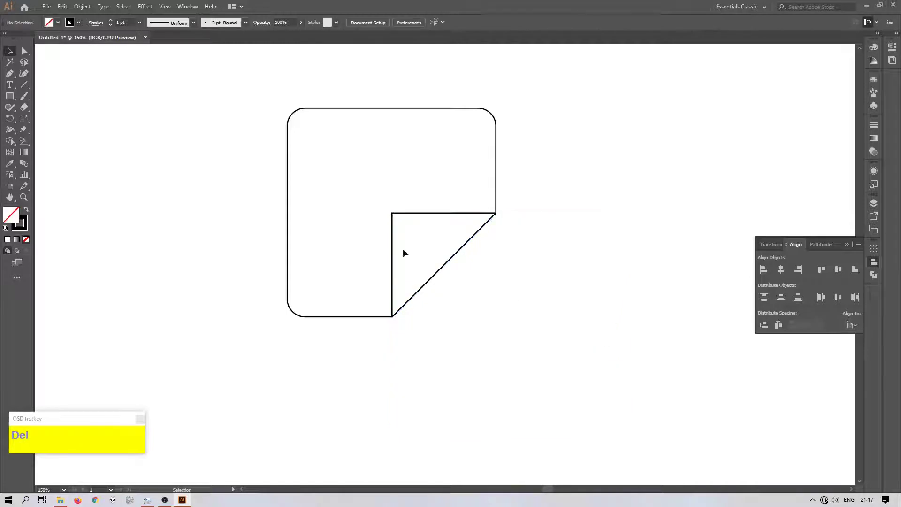
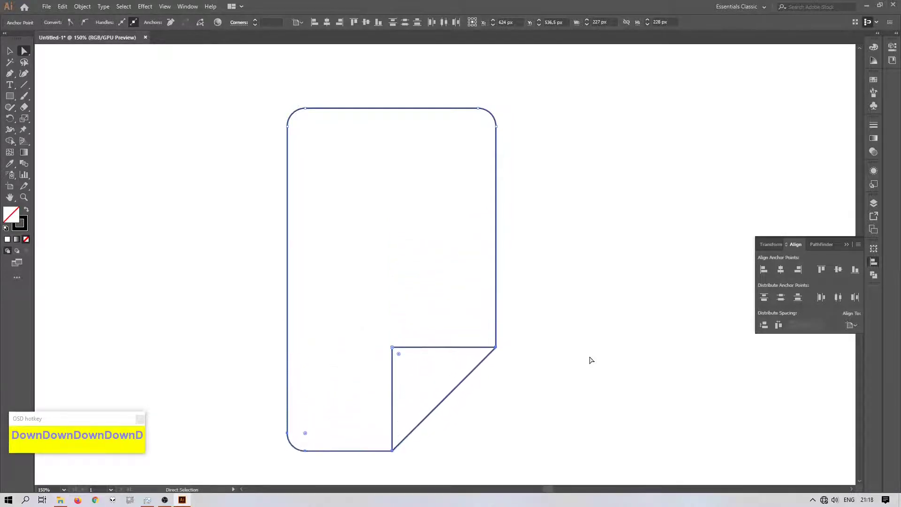
Step: Nudge the page's bottom anchors downward with arrow keys to make the shape taller
scroll(down, 3)
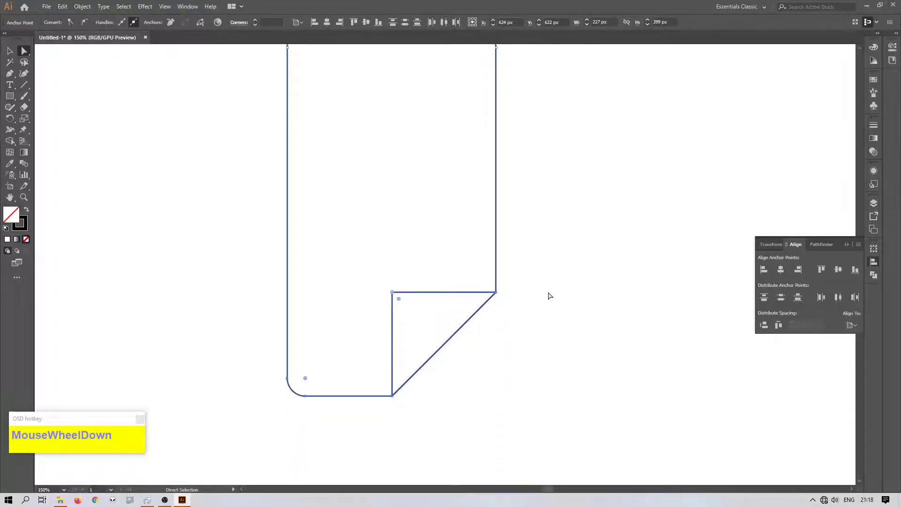
text(Moun)
key(Down)
key(Down)
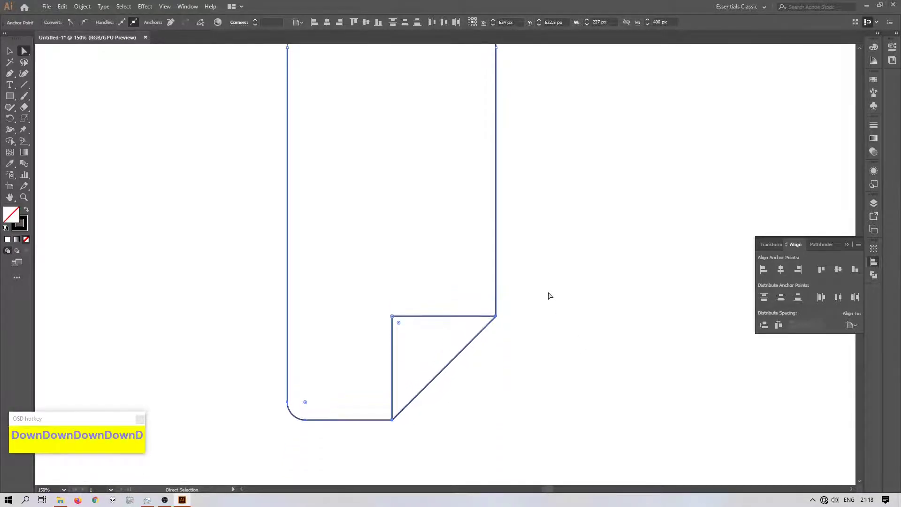
key(Down)
key(Down)
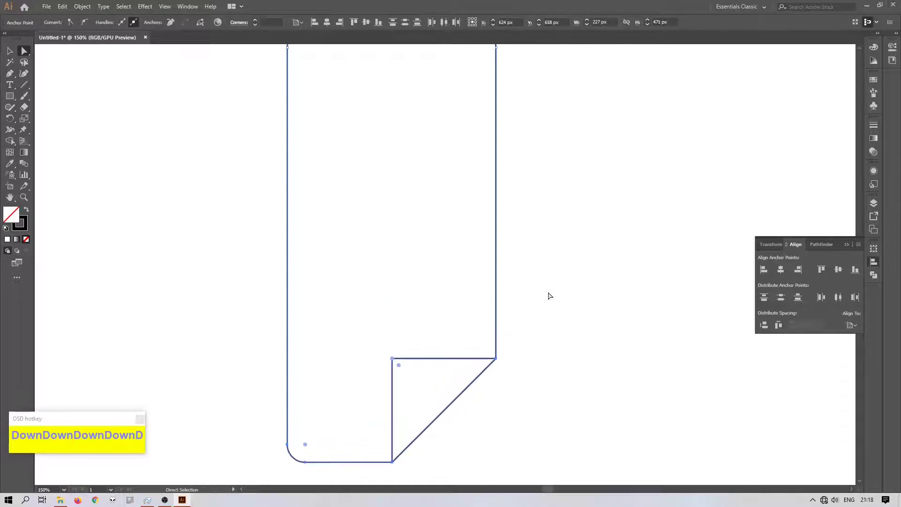
scroll(down, 3)
scroll(up, 3)
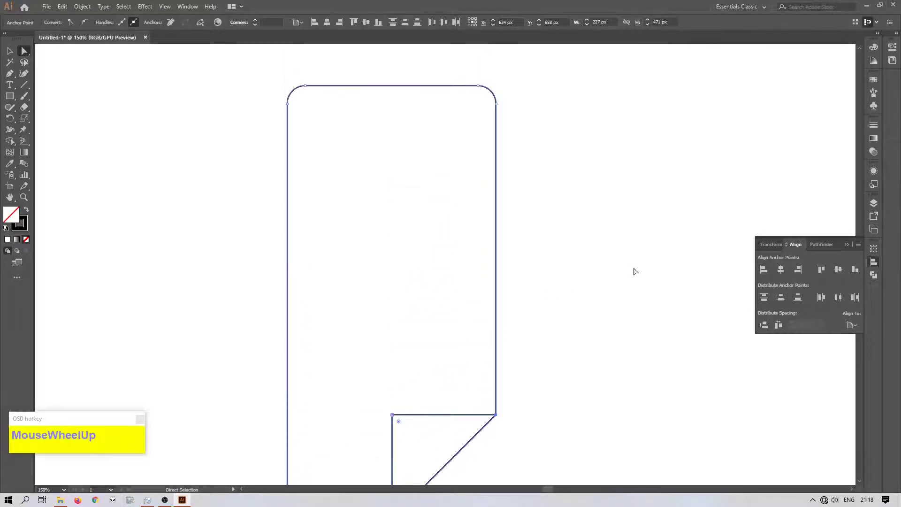
scroll(down, 3)
scroll(up, 3)
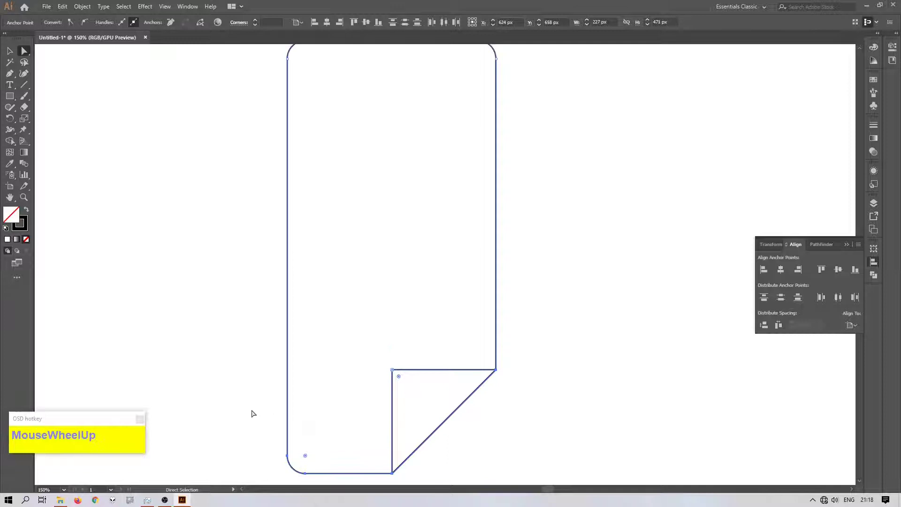
Step: Nudge the page's right-hand anchors outward to widen it, keeping the fold at bottom-right
click(258, 427)
scroll(up, 3)
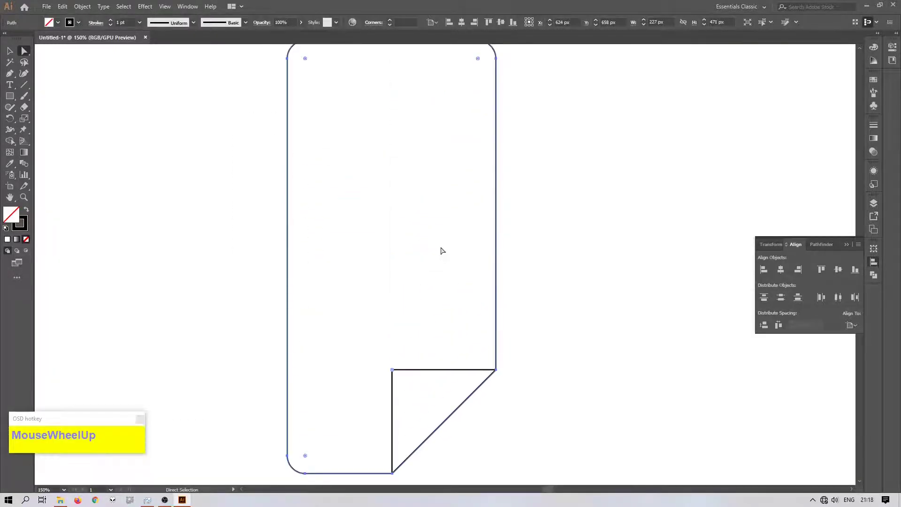
drag(649, 250, 623, 386)
key(Right)
key(Right)
key(Right)
key(Right)
key(Right)
key(Right)
key(Right)
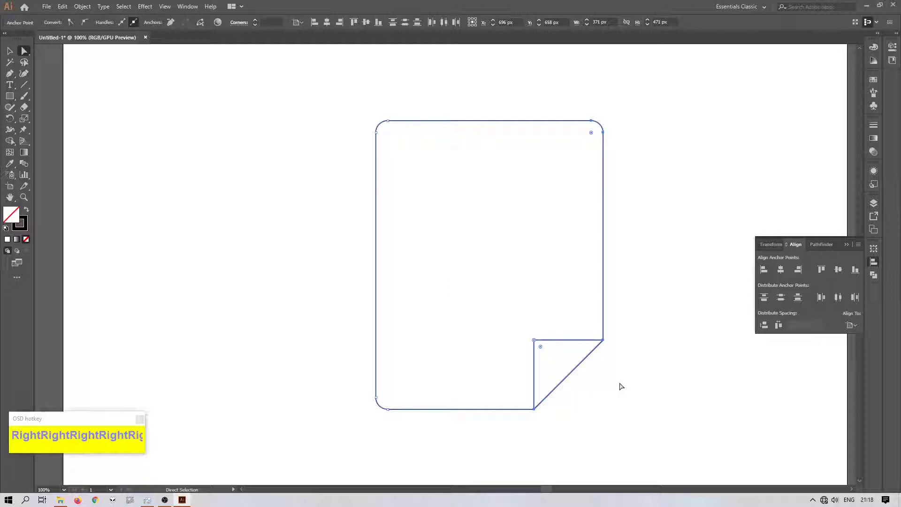
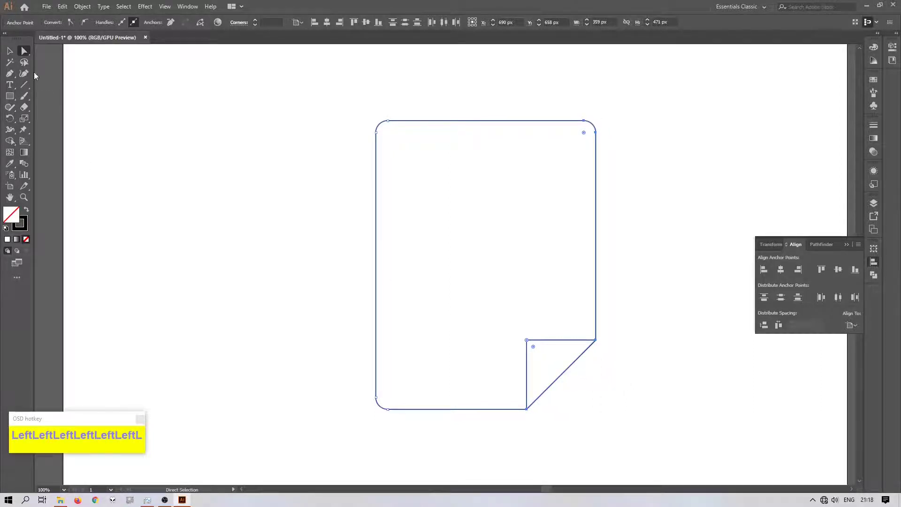
click(16, 59)
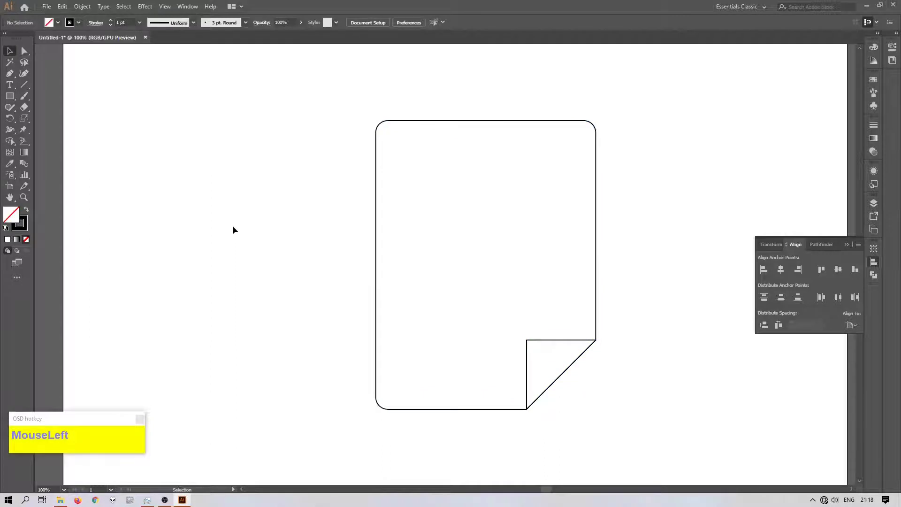
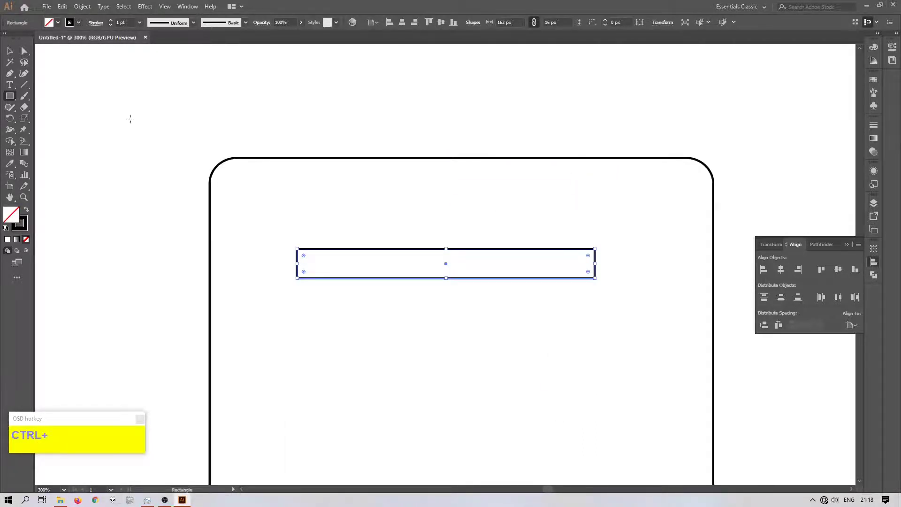
Step: Draw a thin rounded bar near the page top, Alt-copy it below and repeat with Ctrl+D for four bars
drag(23, 52, 421, 274)
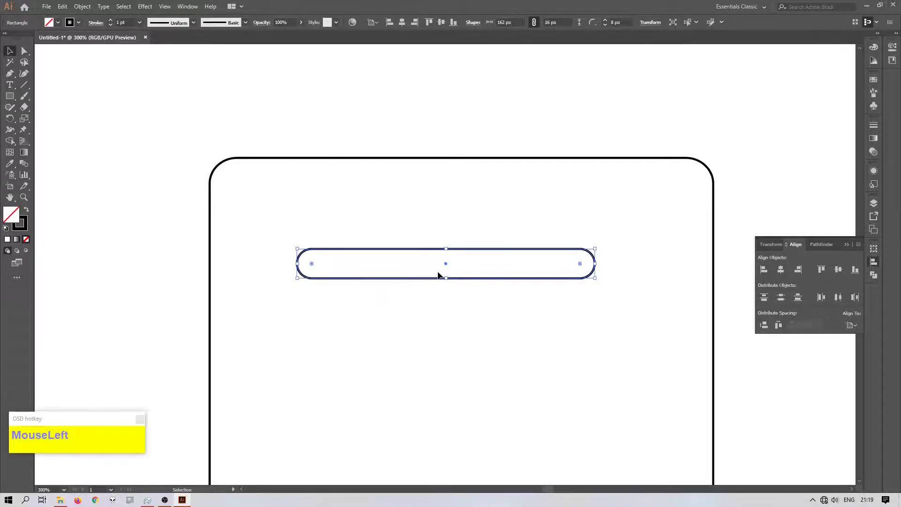
click(448, 276)
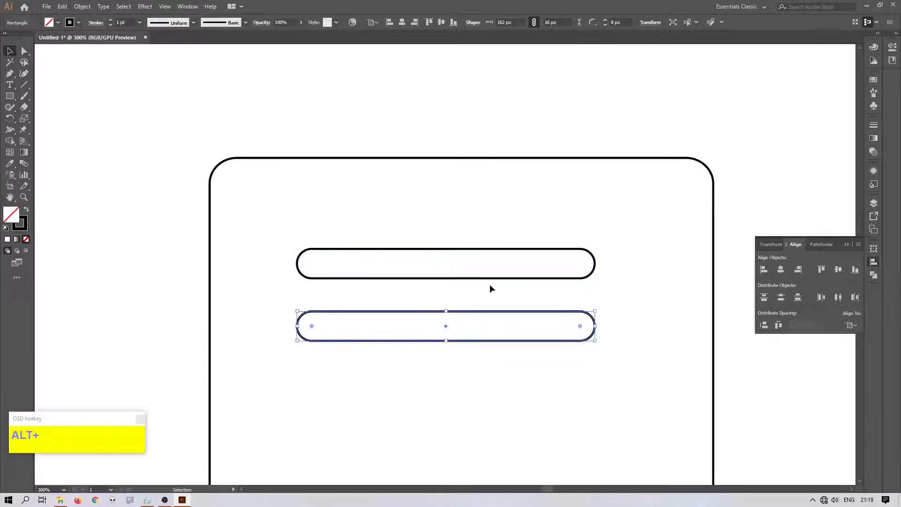
key(ctrl+d)
key(ctrl+d)
scroll(down, 3)
scroll(up, 3)
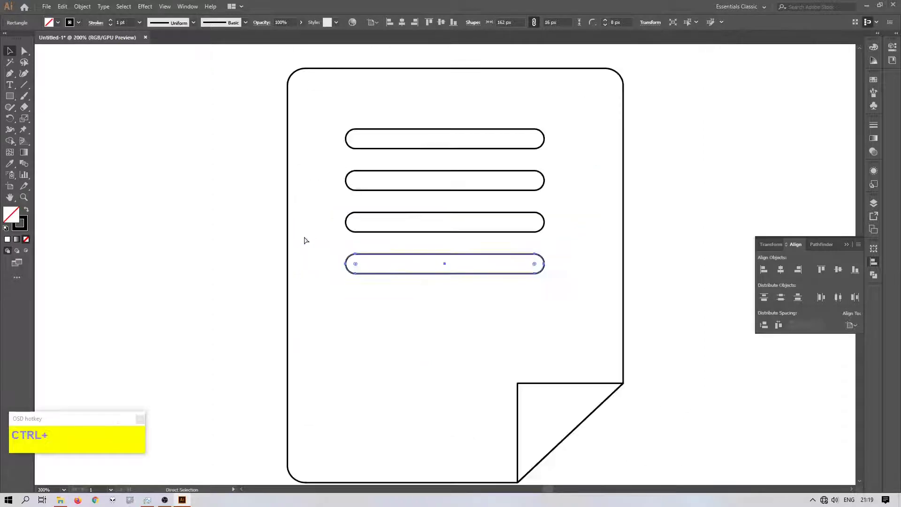
Step: Select all four text bars and group them via the context menu
drag(277, 206, 445, 163)
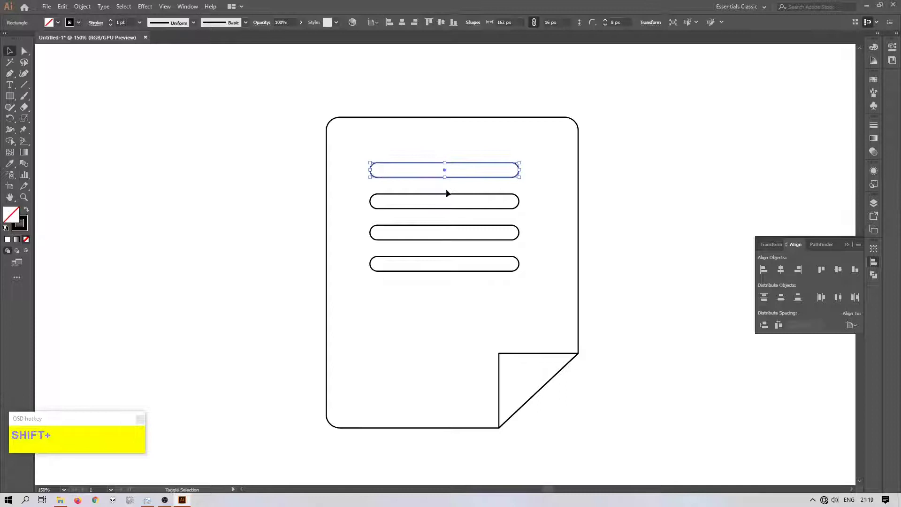
click(448, 194)
click(455, 225)
click(456, 257)
right_click(456, 257)
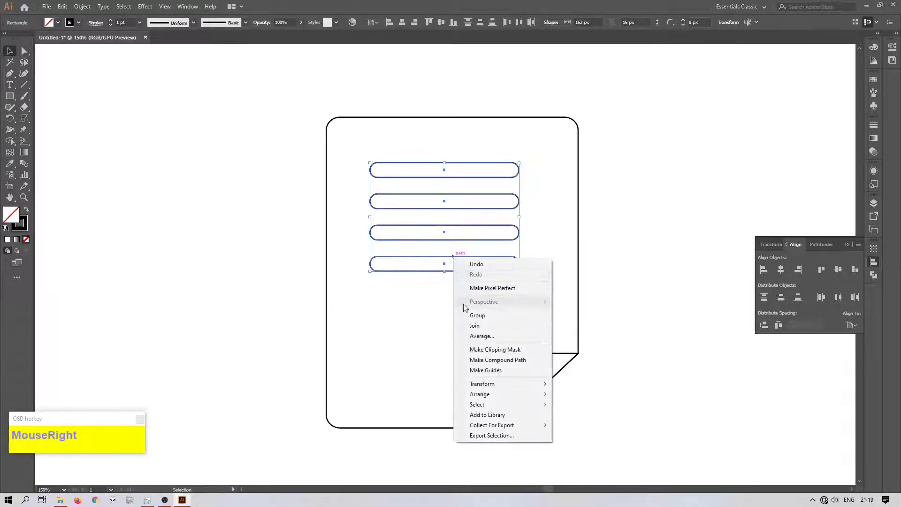
click(468, 314)
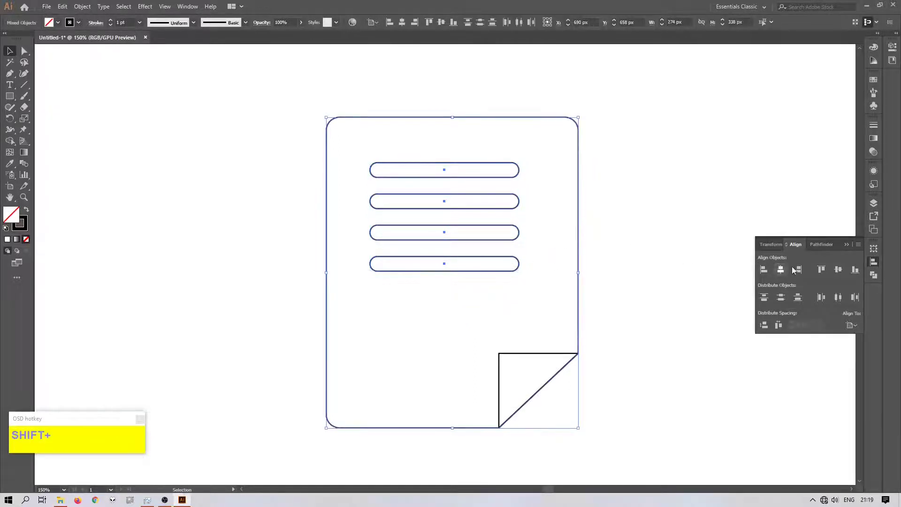
Step: Centre the grouped bars horizontally on the page with Horizontal Align Center
click(857, 326)
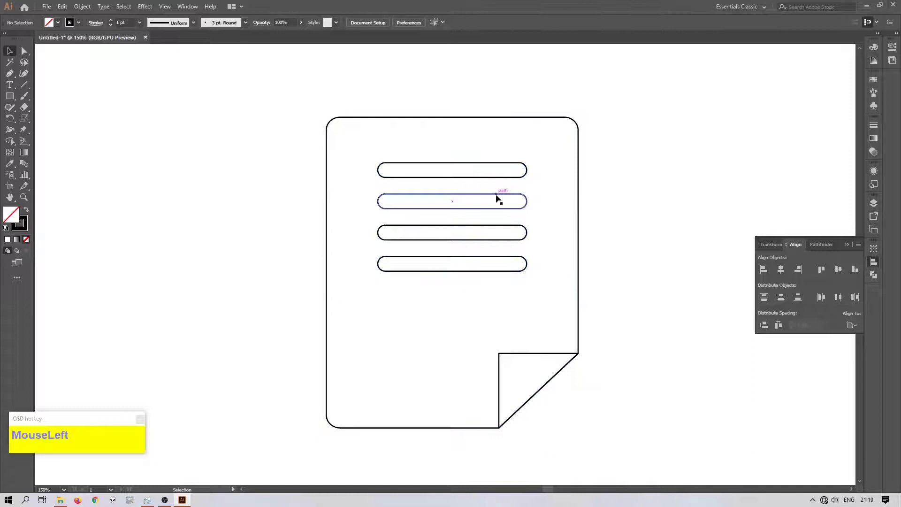
click(498, 194)
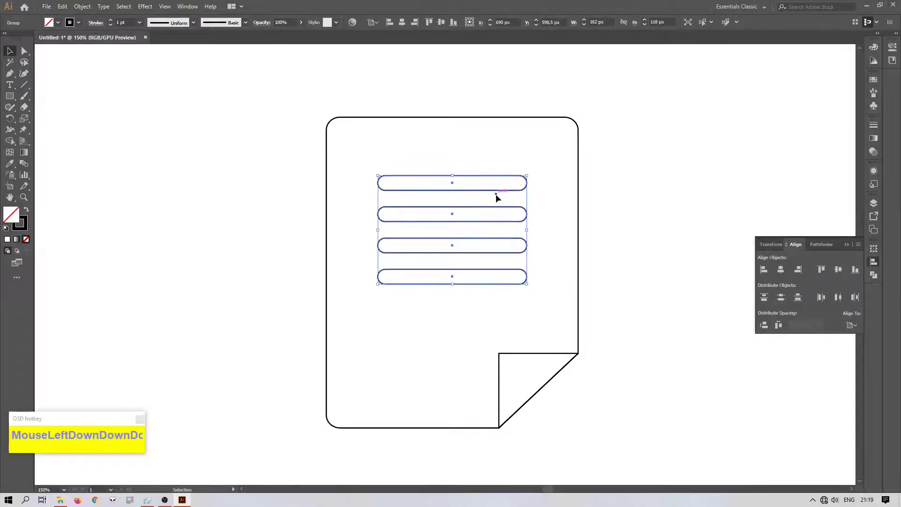
click(683, 167)
scroll(up, 3)
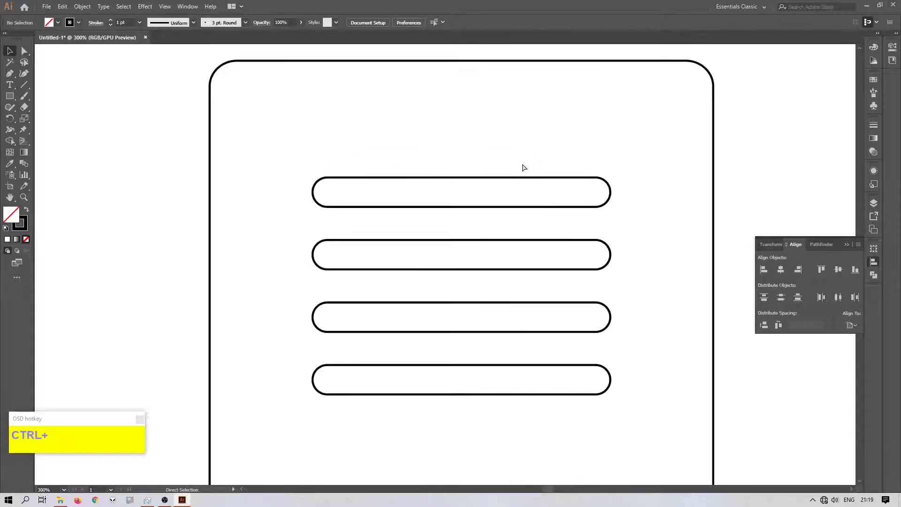
Step: Draw a rounded rectangle clip and move it to straddle the clipboard body's top edge, centred
scroll(up, 3)
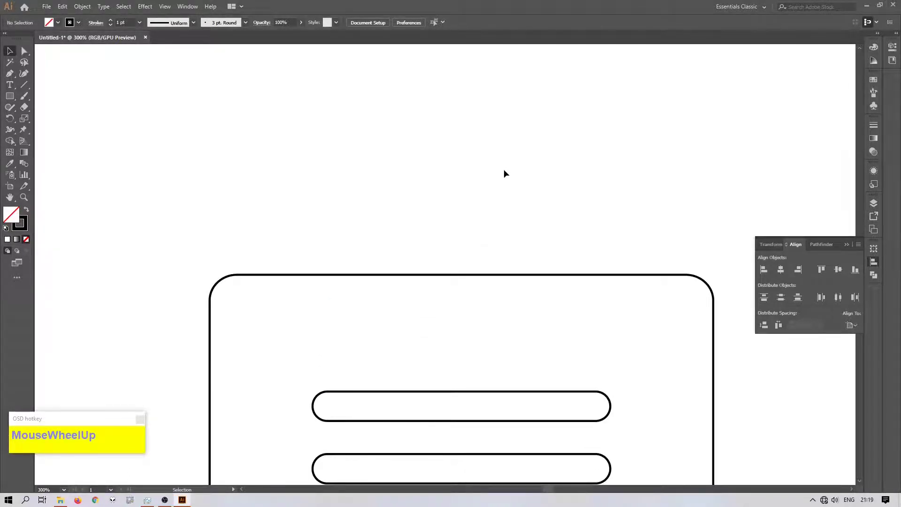
drag(8, 99, 612, 268)
click(615, 275)
drag(860, 331, 274, 165)
scroll(down, 3)
scroll(up, 3)
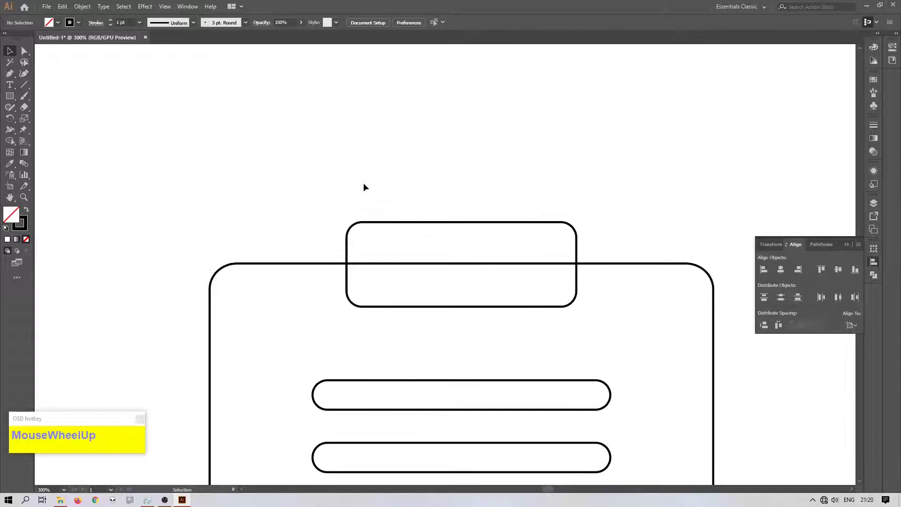
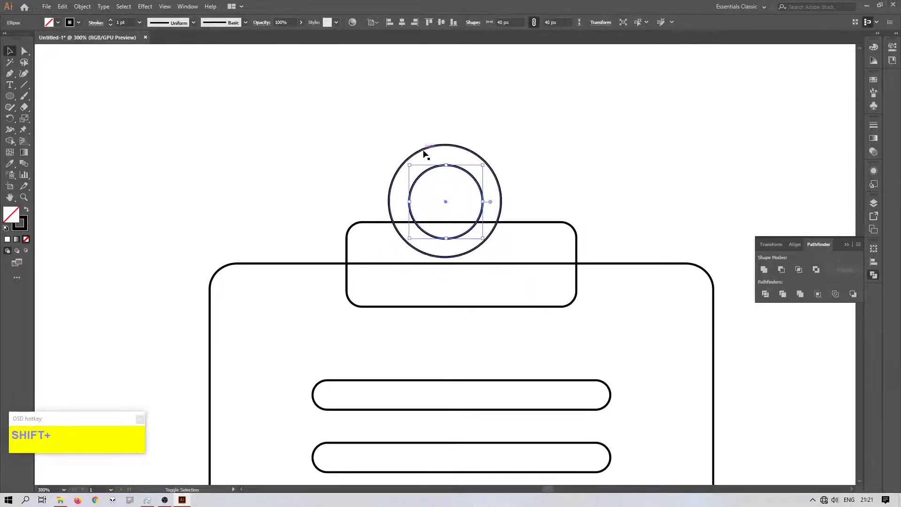
Step: Select both circles and move them down so they sit centred on the clip's top edge
click(426, 149)
drag(448, 200, 463, 227)
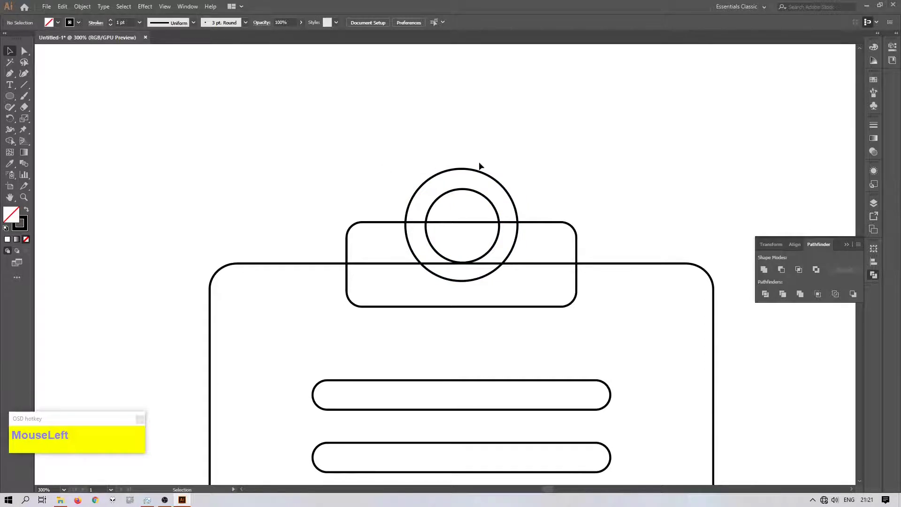
click(489, 179)
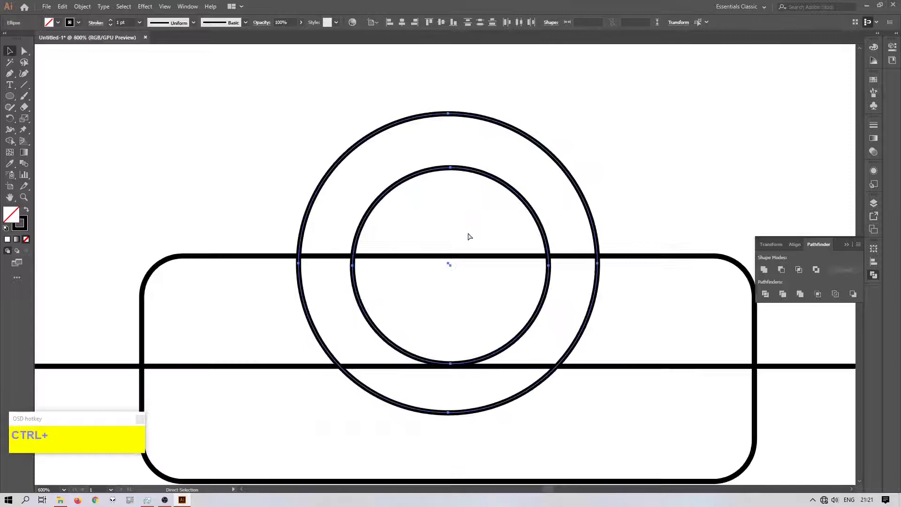
drag(453, 266, 456, 261)
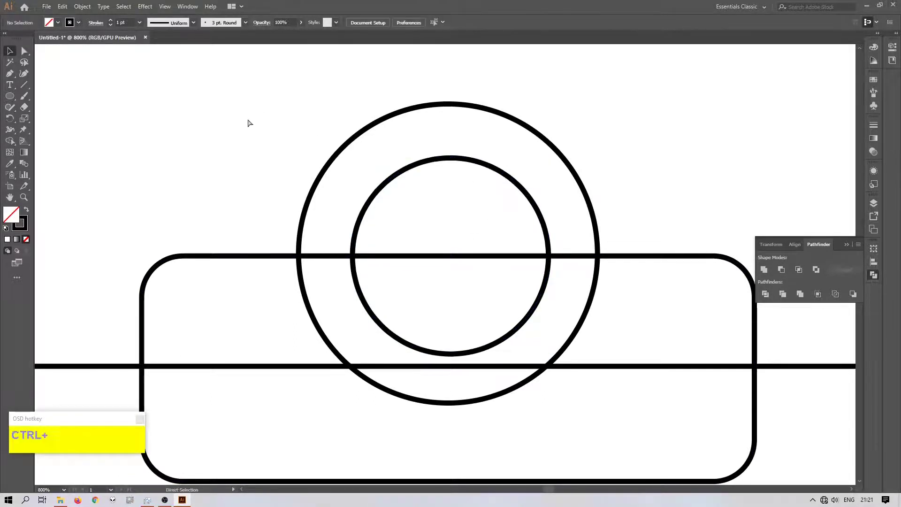
Step: Scroll the view to review the clipboard icon before recolouring the text bars and fold
scroll(down, 3)
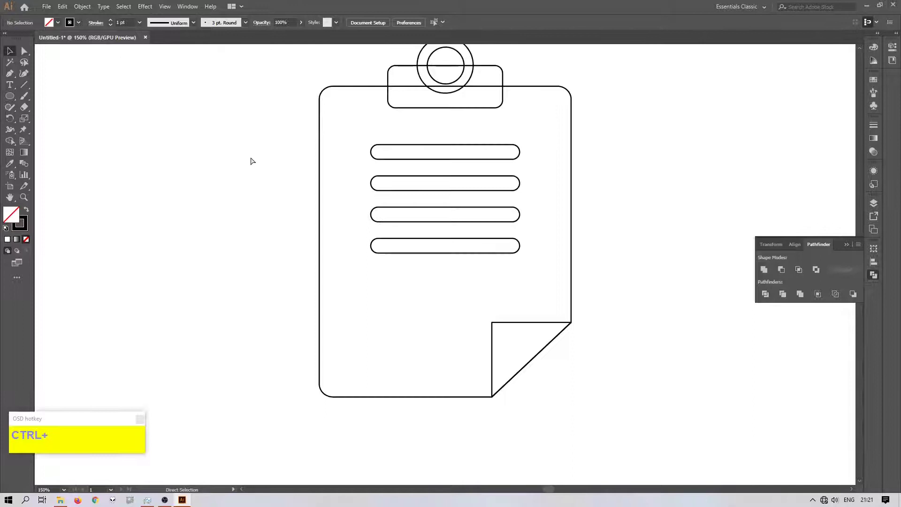
scroll(up, 3)
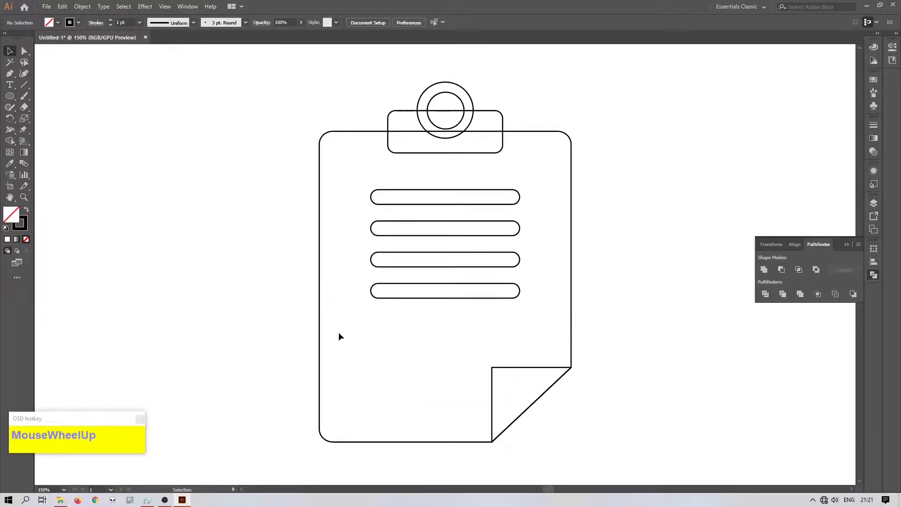
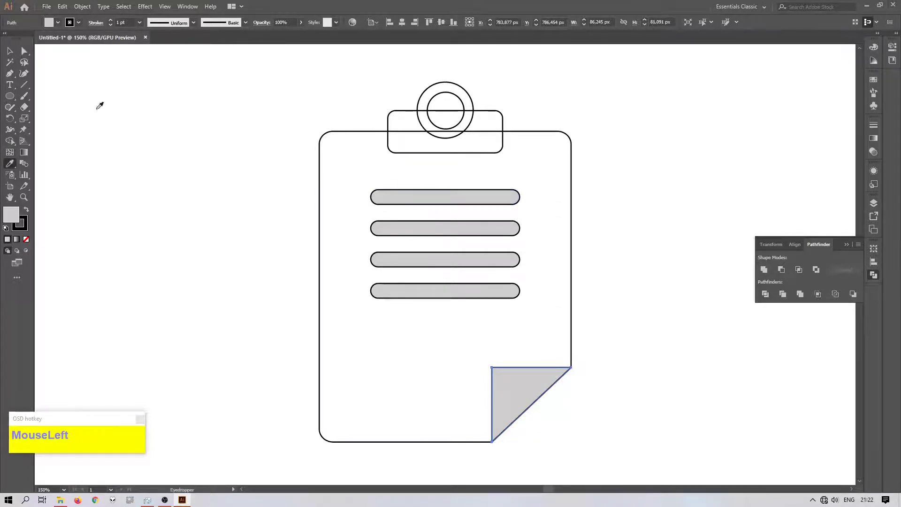
Step: Select the clip with its circles, then the inner and outer circle for the ring cut-out
scroll(up, 3)
scroll(down, 3)
drag(393, 154, 516, 225)
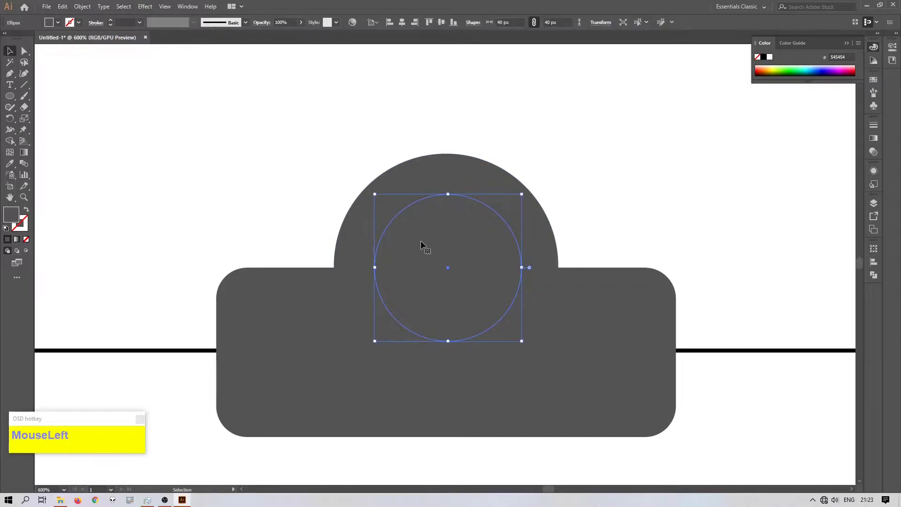
click(499, 167)
click(872, 281)
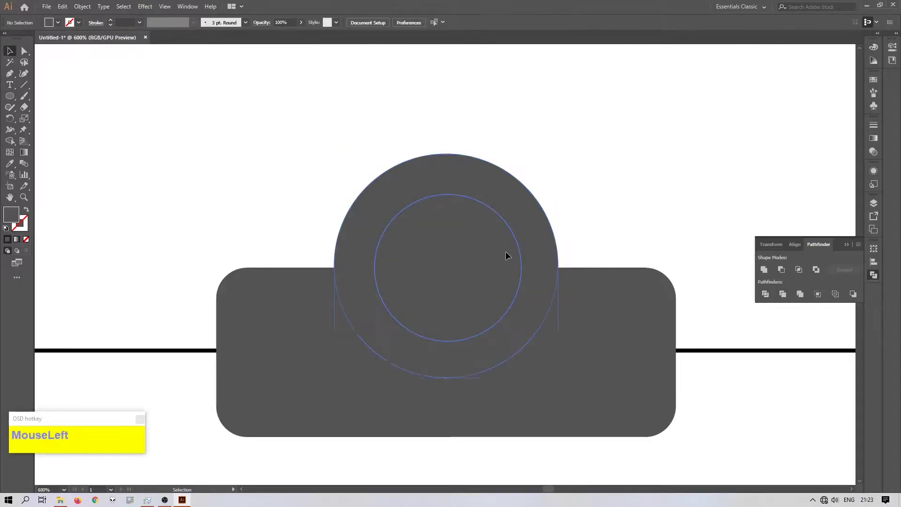
Step: Undo a misstep, then cut the inner circle out of the outer one to leave a hollow ring handle
key(ctrl+z)
right_click(493, 214)
click(523, 287)
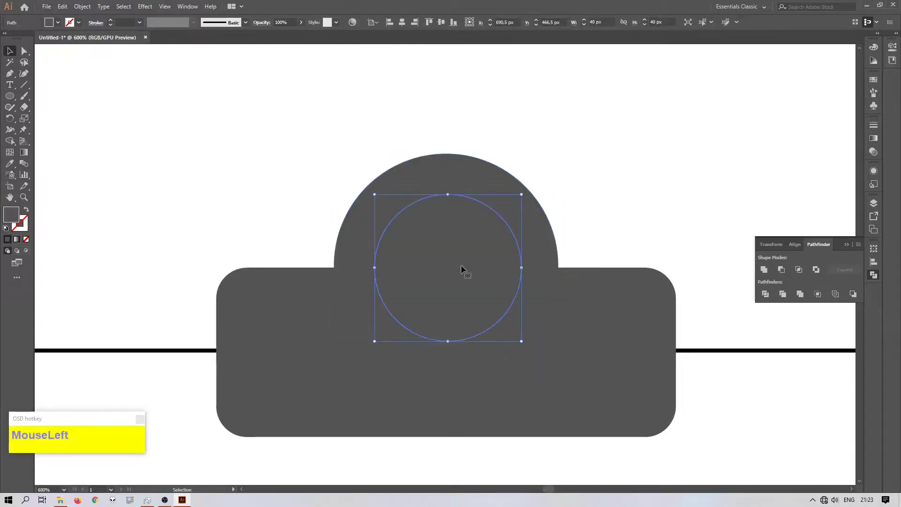
key(Delete)
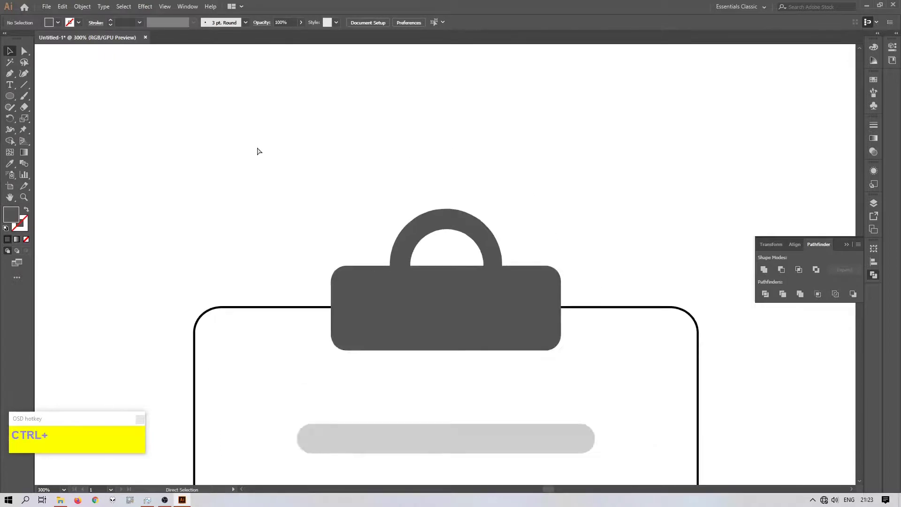
scroll(down, 3)
drag(286, 105, 464, 246)
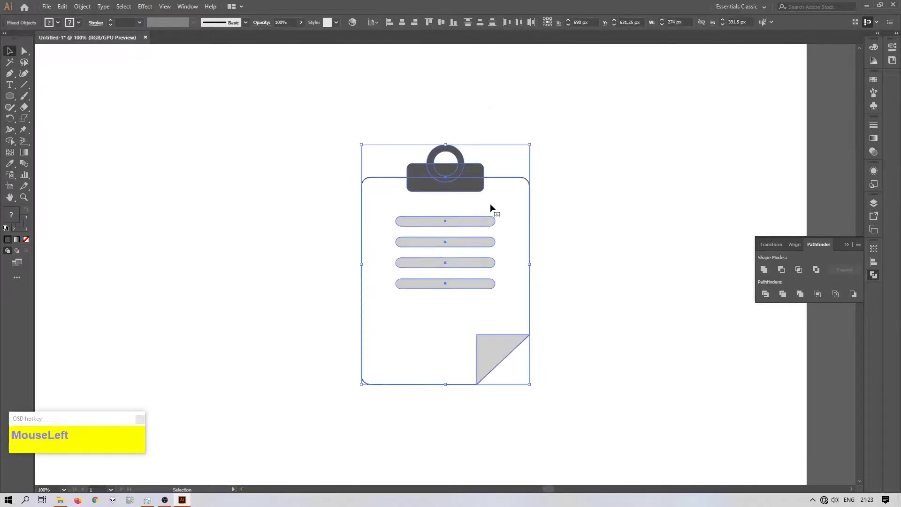
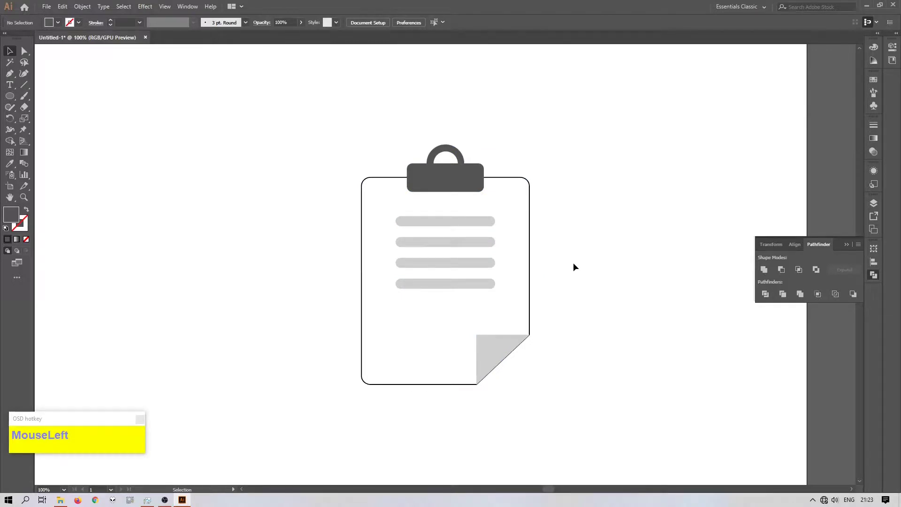
scroll(down, 3)
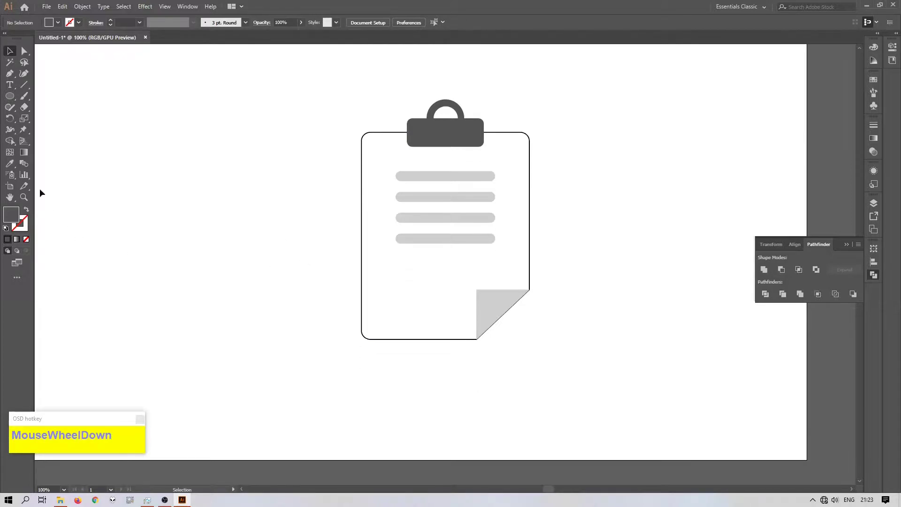
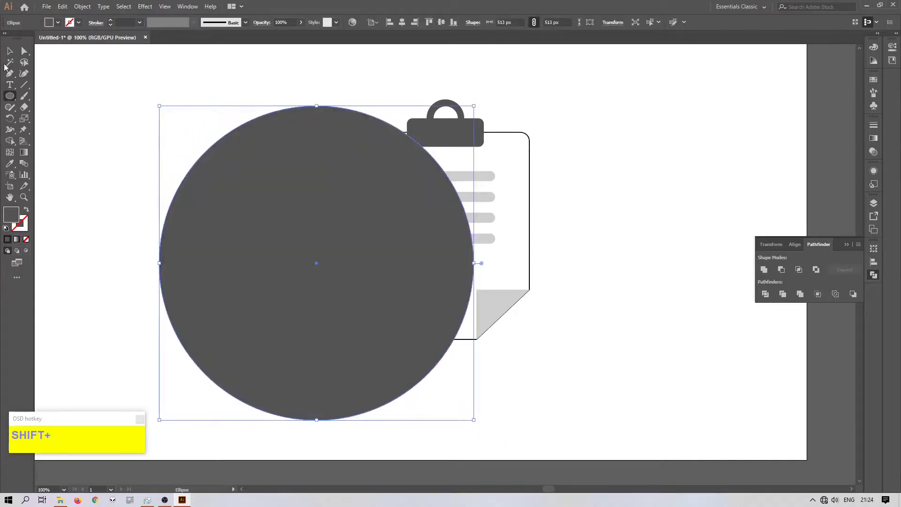
Step: Move the large yellow circle behind the clipboard and centre the clipboard on it via the Align panel
drag(17, 55, 846, 272)
scroll(up, 3)
click(525, 277)
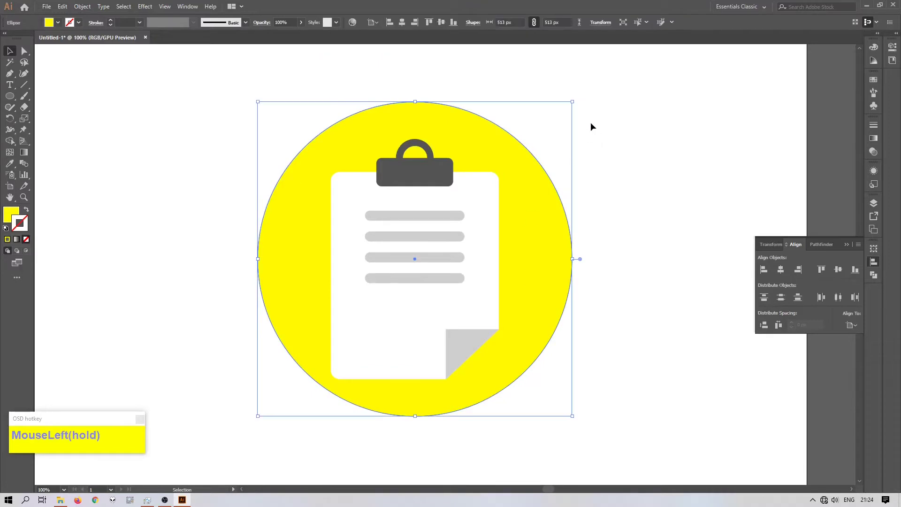
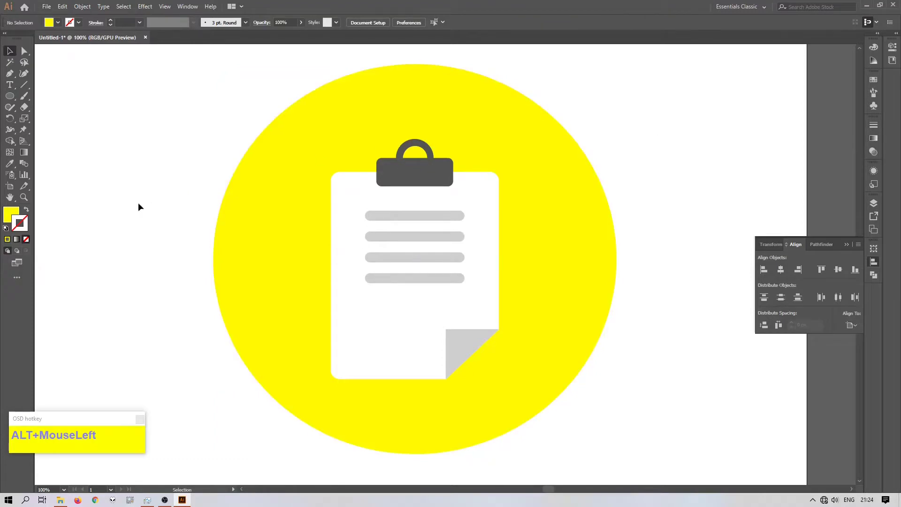
scroll(up, 3)
click(150, 150)
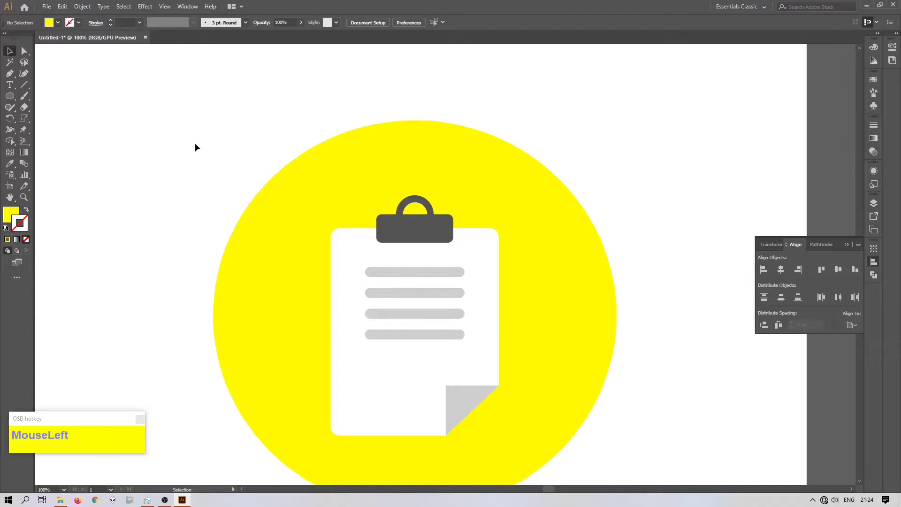
scroll(down, 3)
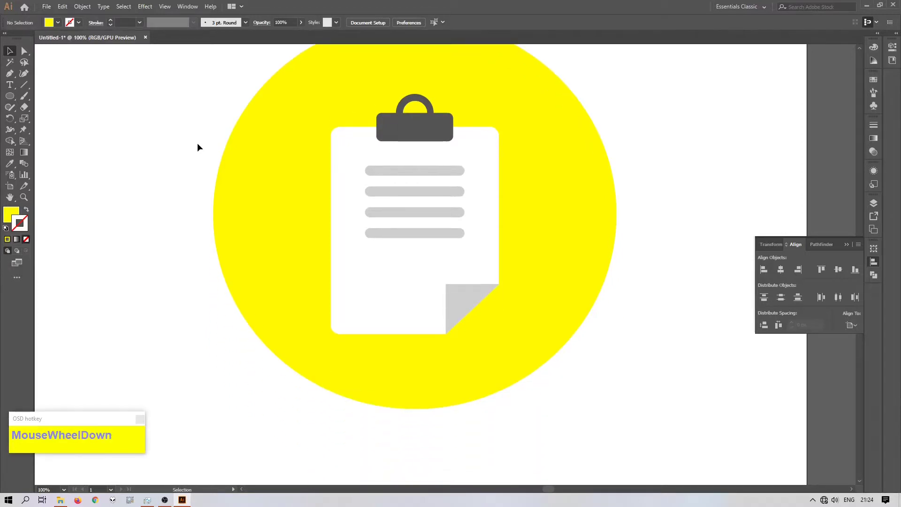
Step: Fill the badge circle with cyan 00CFFF in the Color panel
click(251, 184)
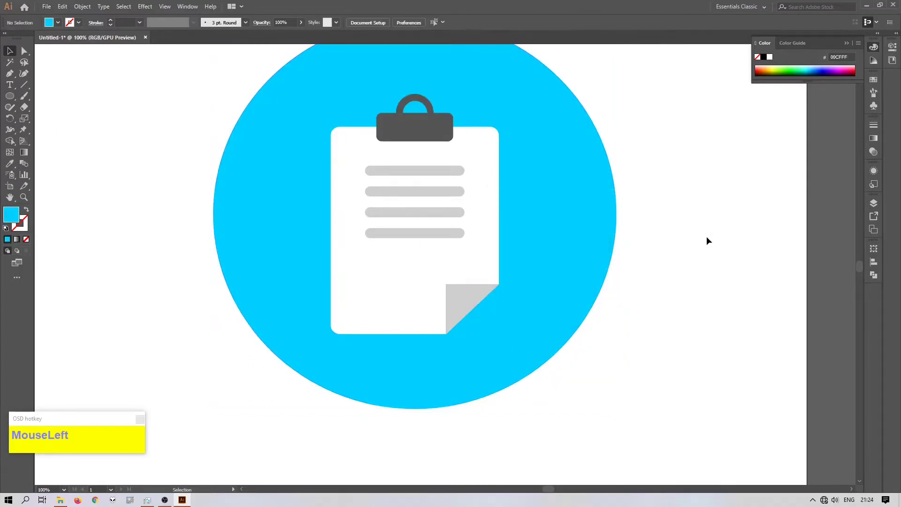
scroll(up, 3)
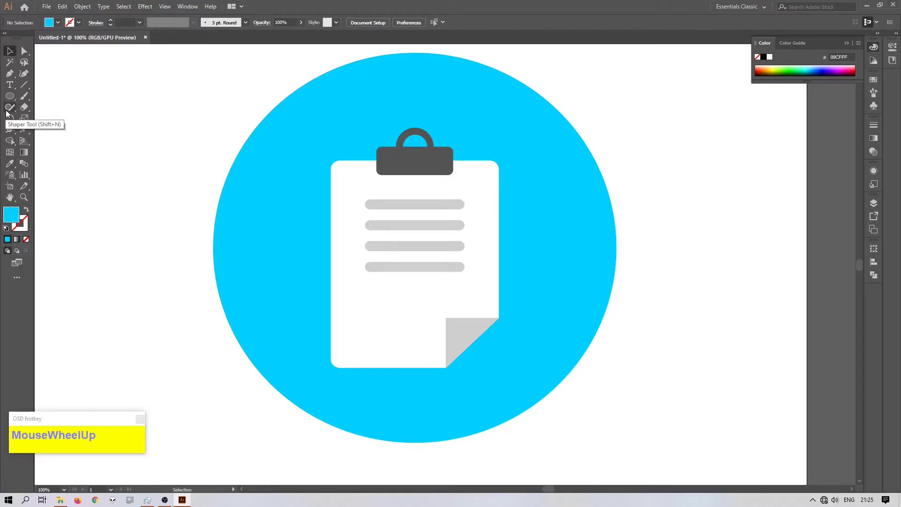
Step: Stretch the darker cyan shadow along the clipboard edge and Pathfinder-Intersect it to the circle outline
drag(13, 78, 646, 342)
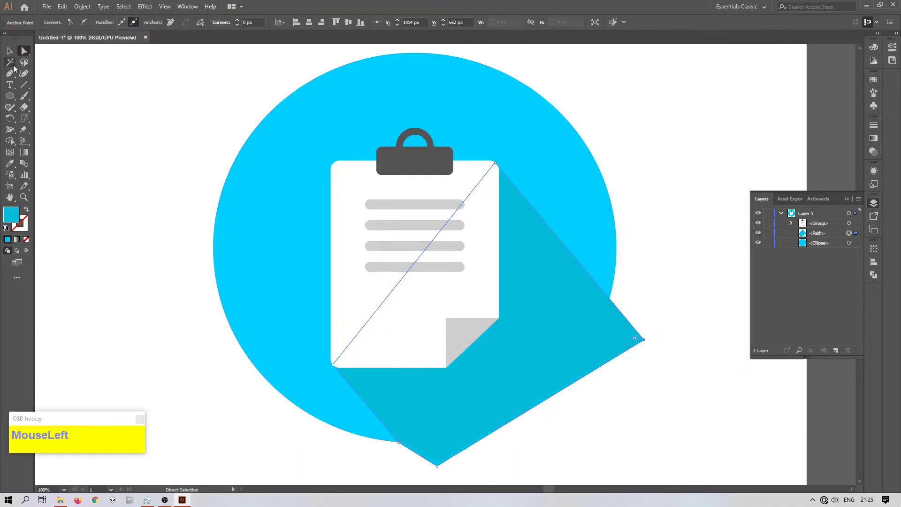
click(250, 237)
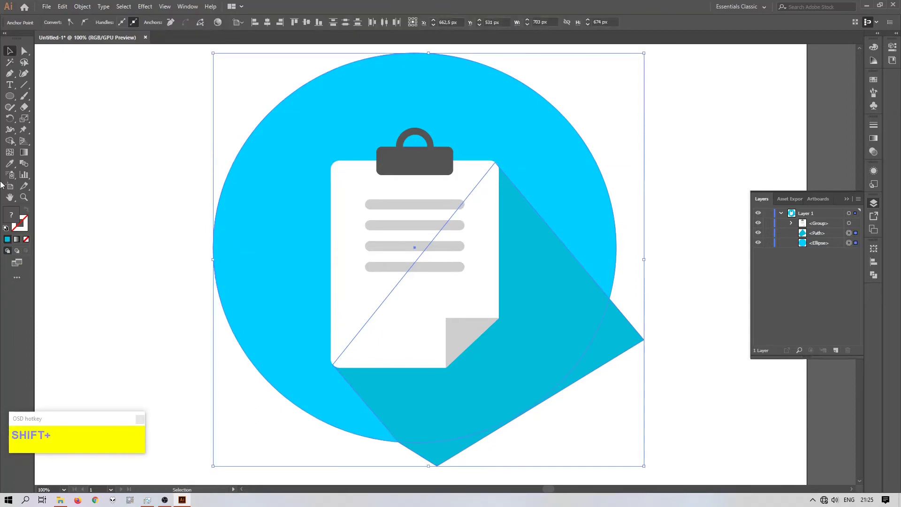
drag(12, 144, 15, 58)
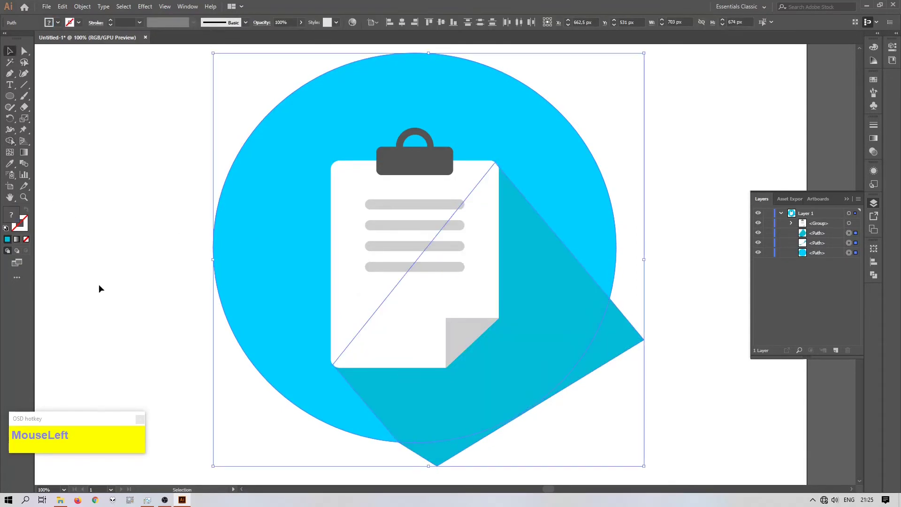
key(Delete)
scroll(up, 3)
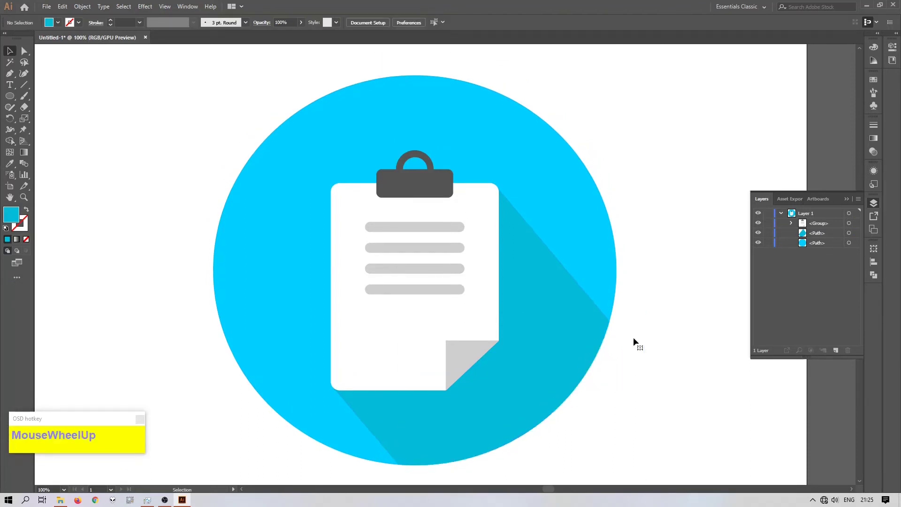